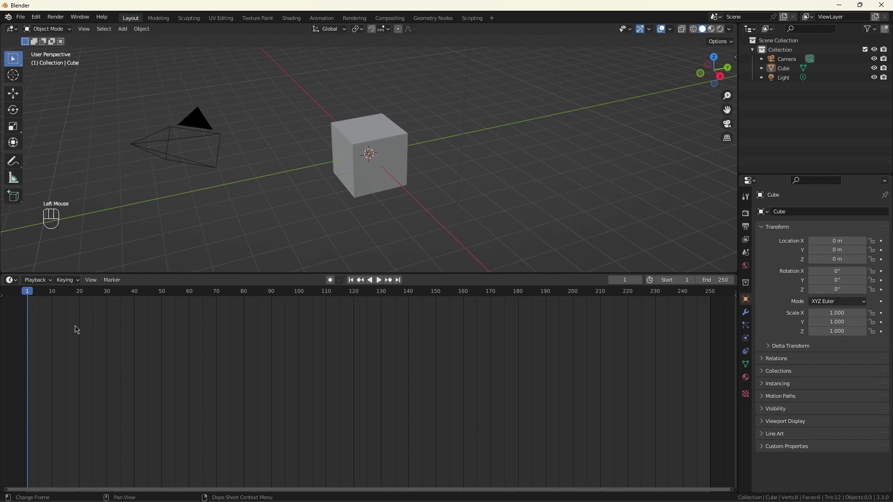
Swap the timeline for a Geometry Node Editor with a new Geometry Nodes tree on the cube.
left_click_drag(17, 283, 66, 362)
left_click(379, 286)
scroll("down", 3)
scroll("up", 3)
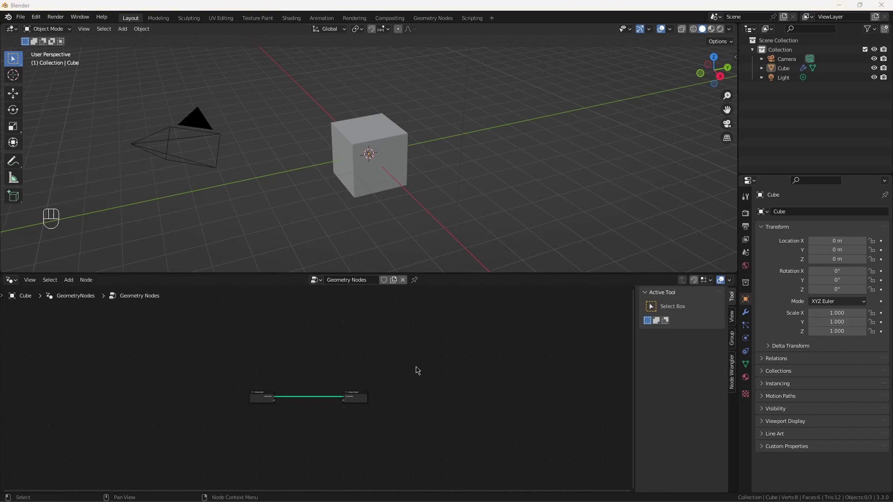
scroll("up", 3)
Delete the Group Input node from the new tree.
left_click(260, 381)
double_click(258, 383)
key("x")
left_click(252, 367)
Add Curve Circle, Resample Curve and instance Ico Spheres on its 16 points, linked to Group Output.
key("shift+a")
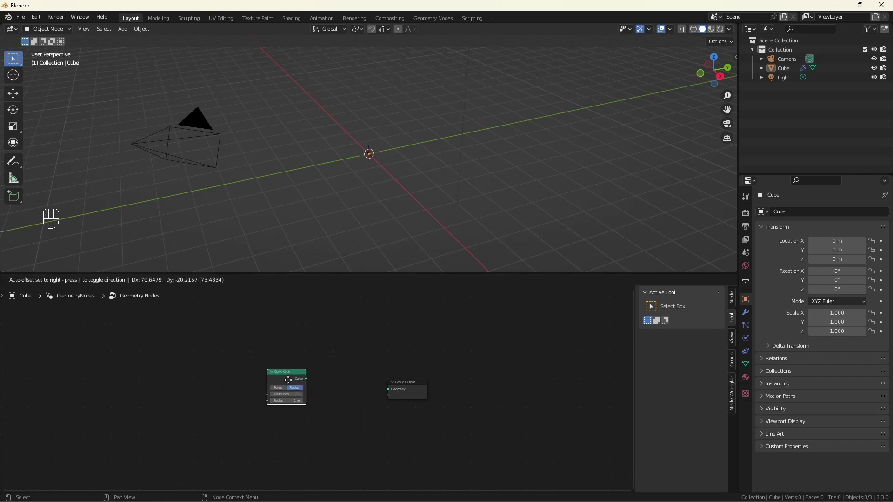
scroll("up", 3)
key("shift+a")
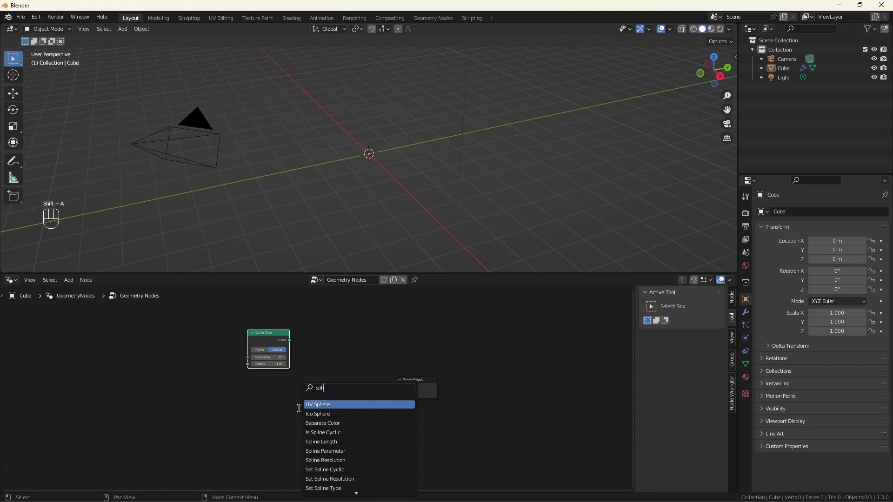
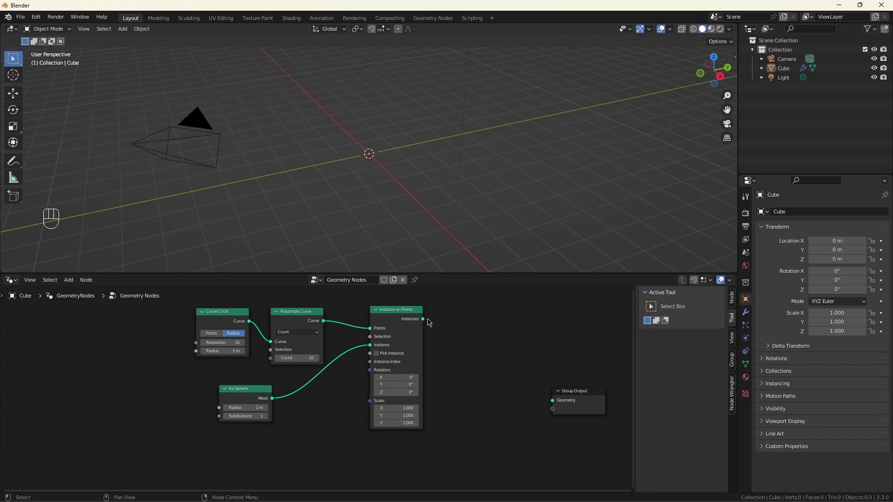
left_click(429, 324)
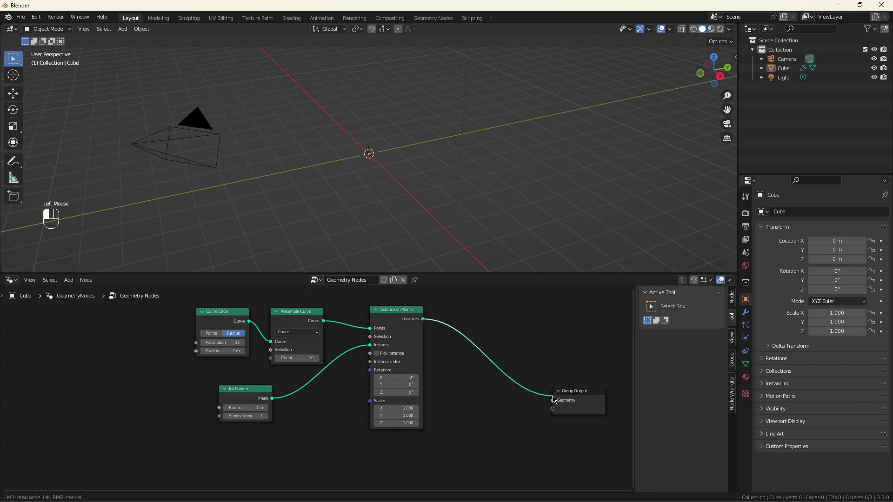
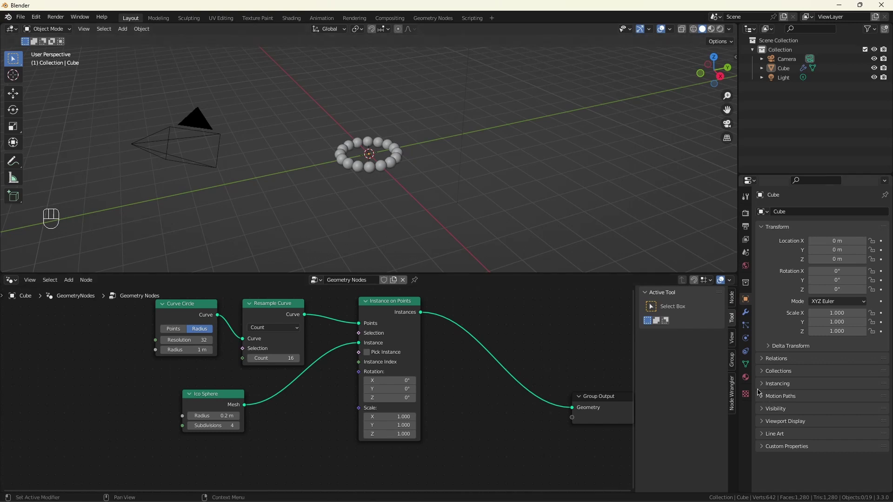
Create a new material named Random Mat on the cube.
left_click(752, 380)
left_click(798, 244)
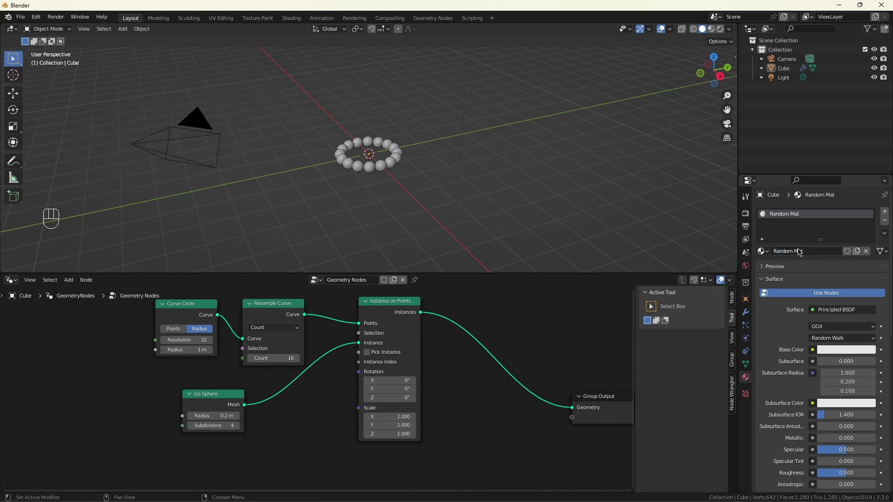
left_click_drag(810, 246, 516, 331)
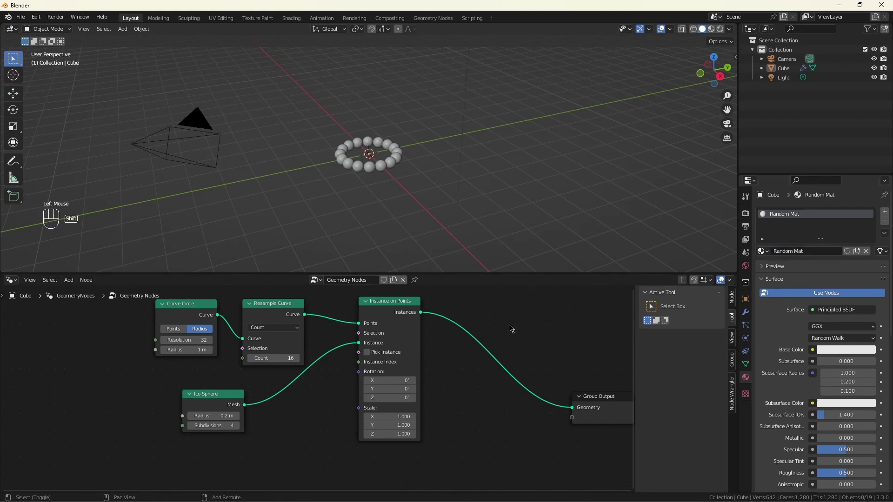
Insert a Set Material node assigning Random Mat before the Group Output.
key("shift+a")
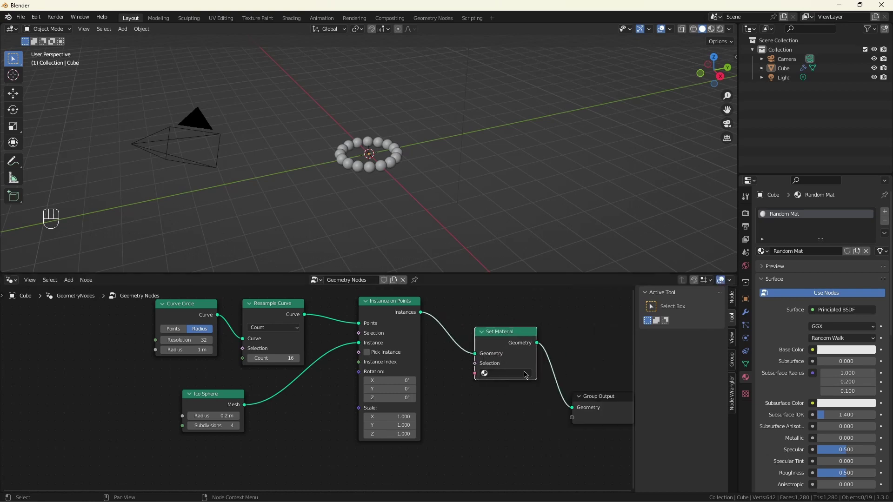
left_click_drag(516, 366, 518, 389)
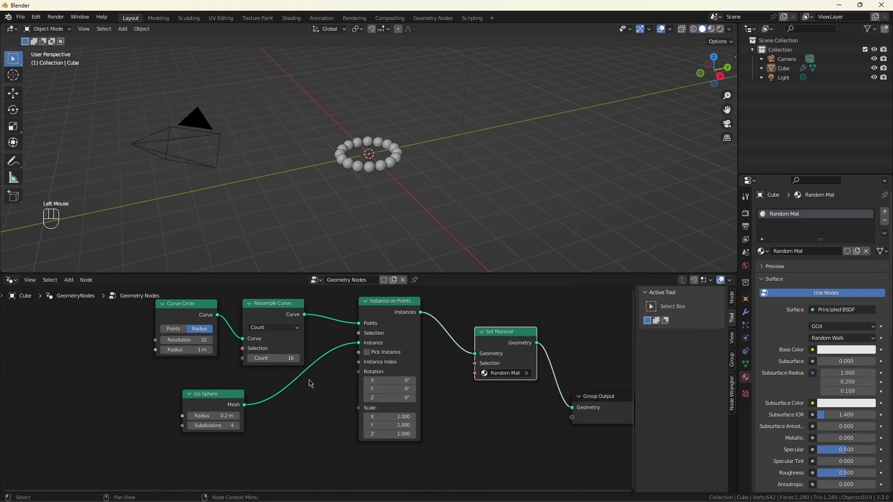
scroll("down", 3)
left_click_drag(442, 342, 503, 396)
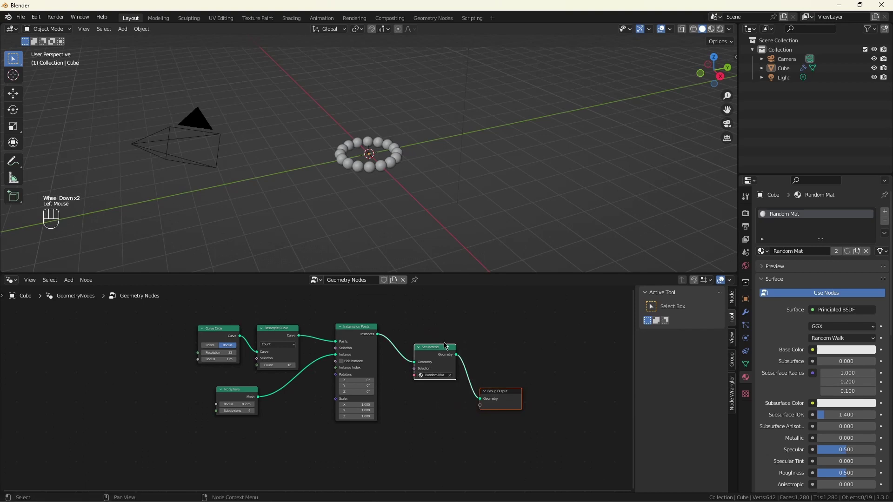
left_click(443, 352)
scroll("up", 3)
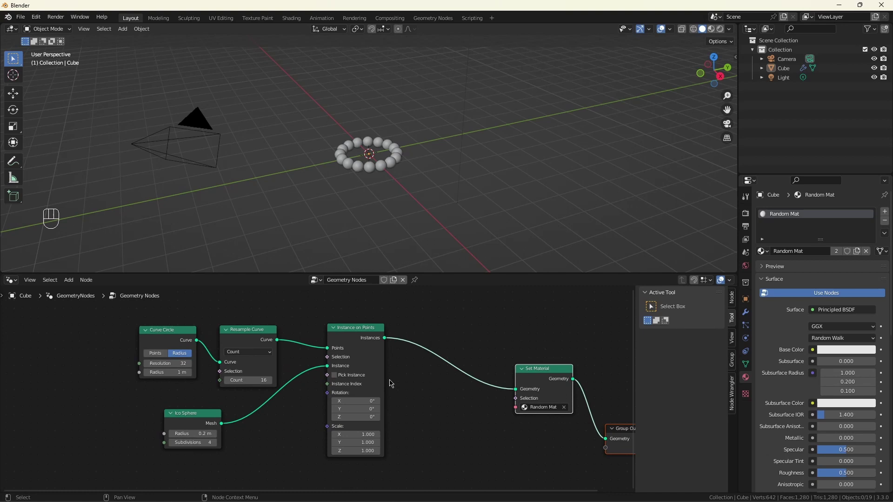
Add a Realize Instances node after the Set Material node.
left_click(405, 385)
key("shift+a")
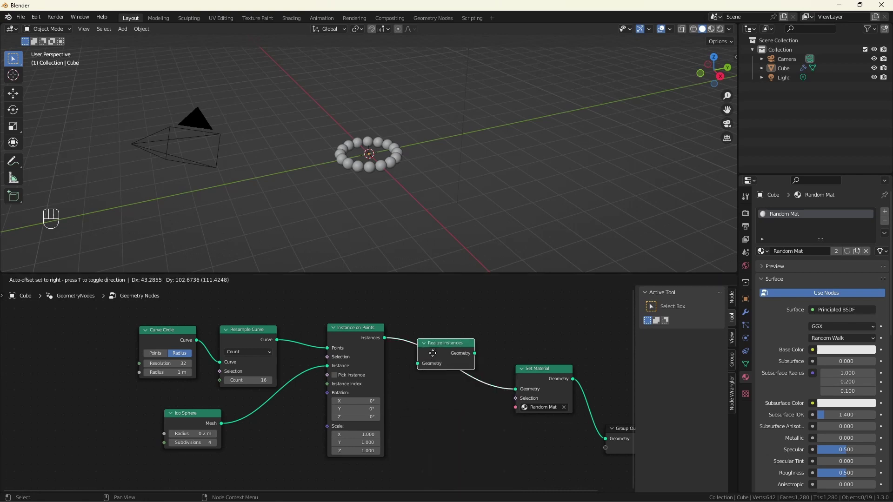
scroll("down", 3)
scroll("up", 3)
left_click_drag(541, 422, 518, 418)
left_click(445, 431)
Add a Random Value node and link it to a new Group Output socket.
key("shift+a")
key("shift+a")
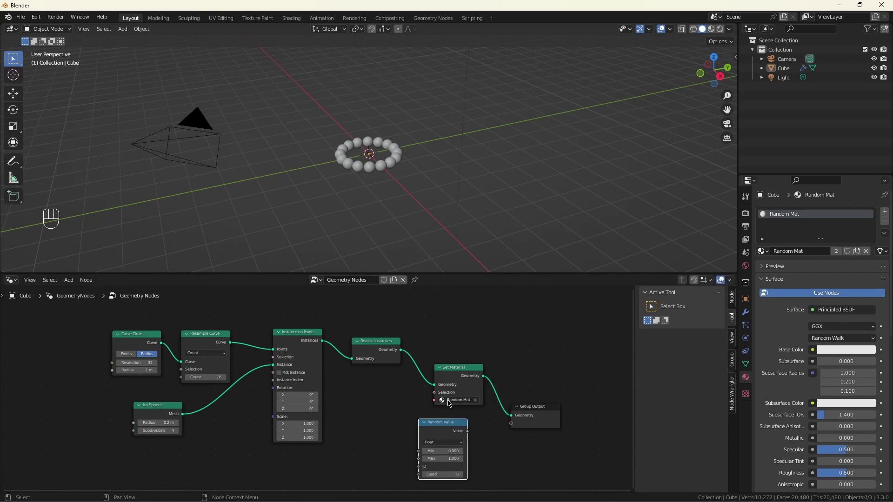
scroll("up", 3)
scroll("down", 3)
scroll("down", 3)
left_click_drag(460, 434, 508, 430)
Name the modifier's Value output attribute Attr Rand.
left_click(736, 366)
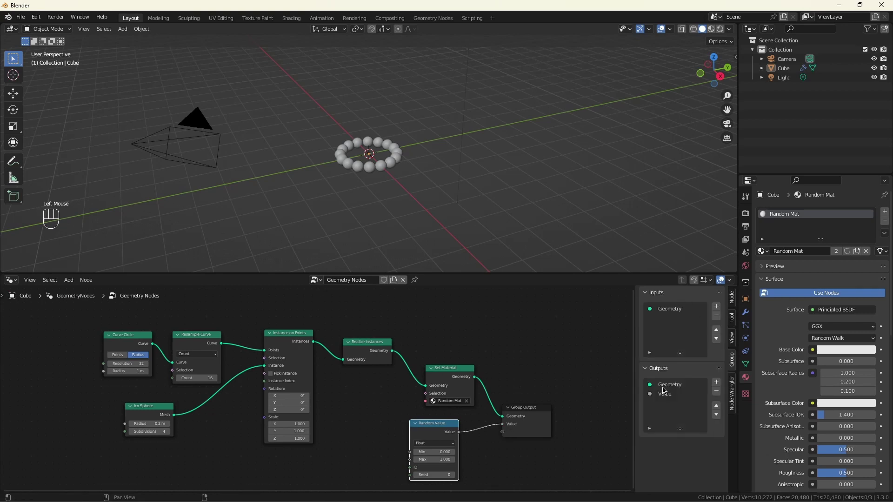
left_click(751, 315)
left_click(773, 261)
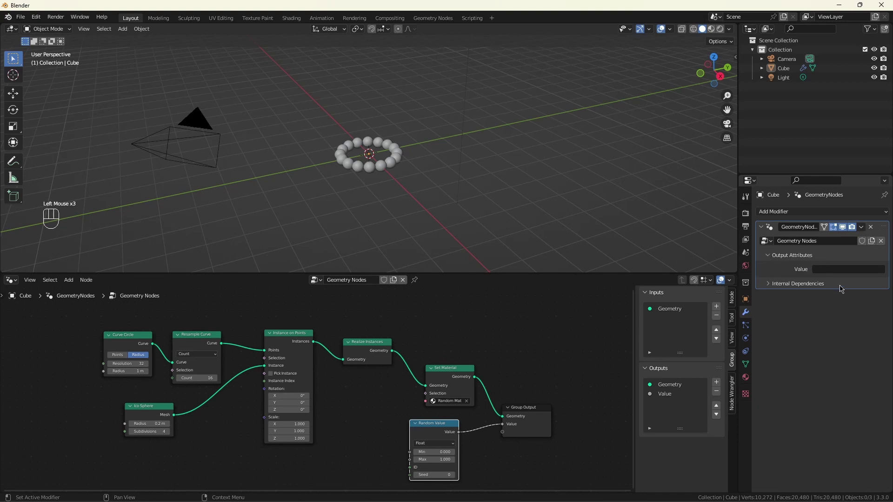
left_click_drag(828, 264, 849, 280)
key("t")
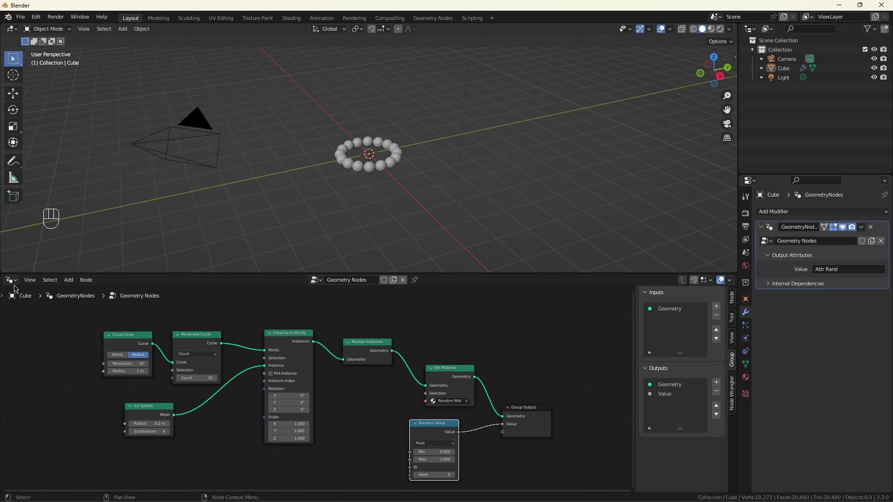
Switch the editor to the Shader Editor showing Random Mat's nodes.
left_click_drag(12, 283, 68, 367)
scroll("down", 3)
left_click(159, 316)
scroll("up", 3)
left_click(178, 324)
Add an Attribute node reading Attr Rand and link its Fac to the Principled BSDF Base Color.
key("shift+a")
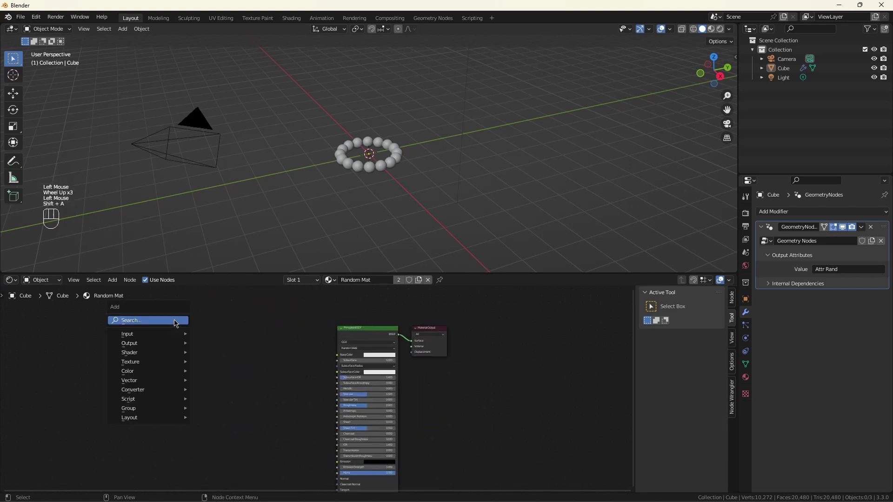
key("t")
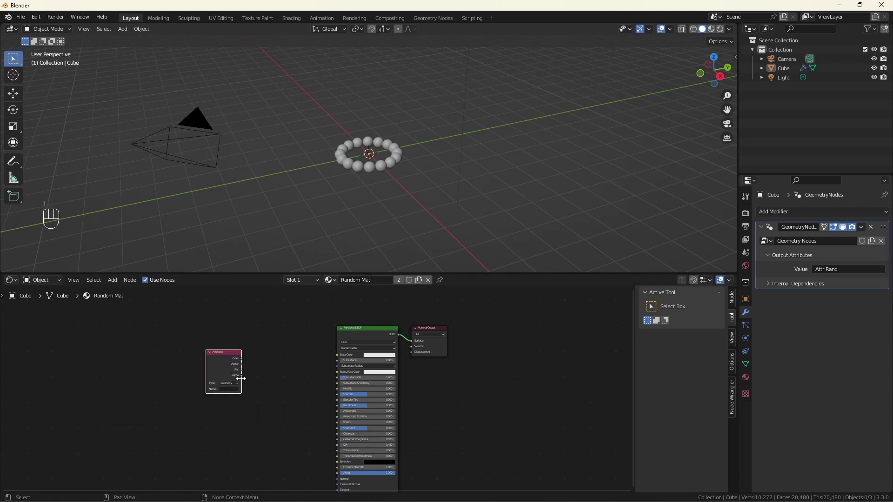
left_click_drag(231, 383, 229, 412)
scroll("up", 3)
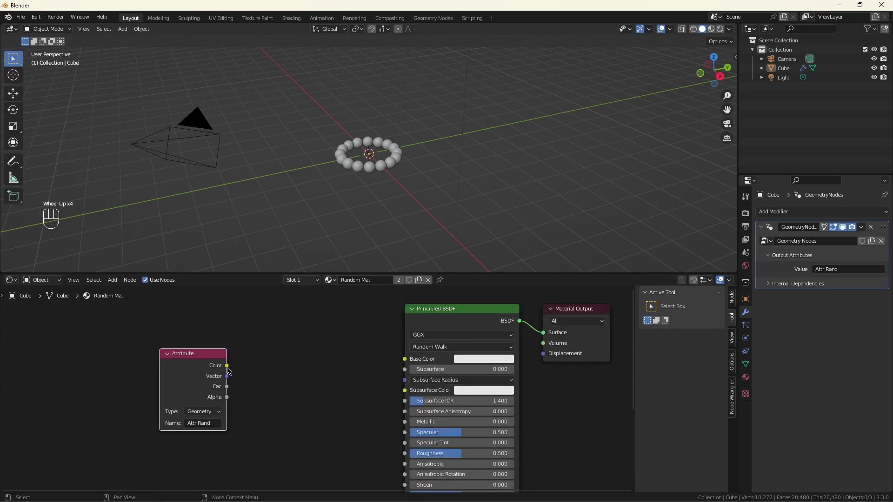
left_click_drag(230, 389, 406, 367)
scroll("up", 3)
Set the viewport to Material Preview to see the ring's mottled shading.
left_click(717, 31)
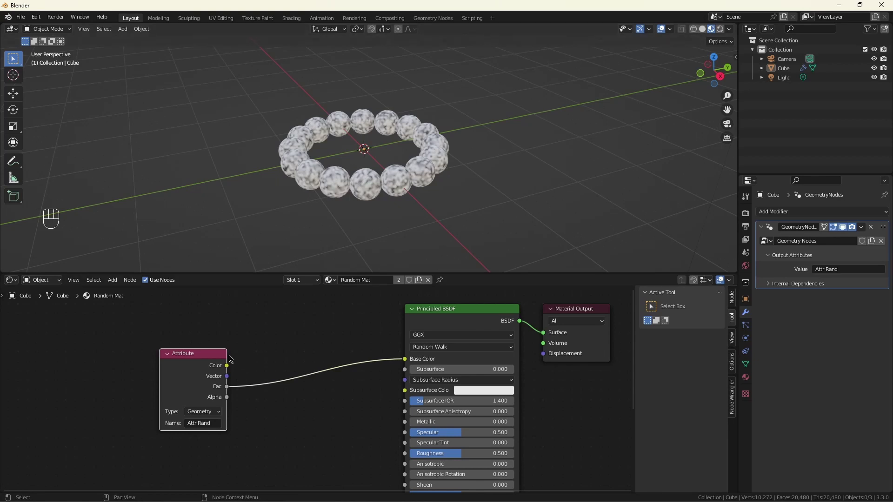
left_click(208, 358)
left_click(269, 416)
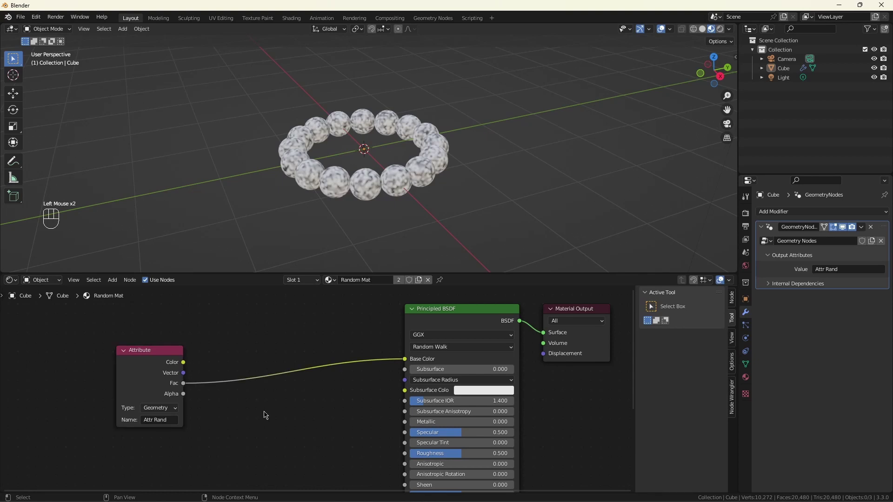
Insert a red Hue Saturation Value node, hue driven by Attr Rand's Fac, colour feeding Base Color.
key("shift+a")
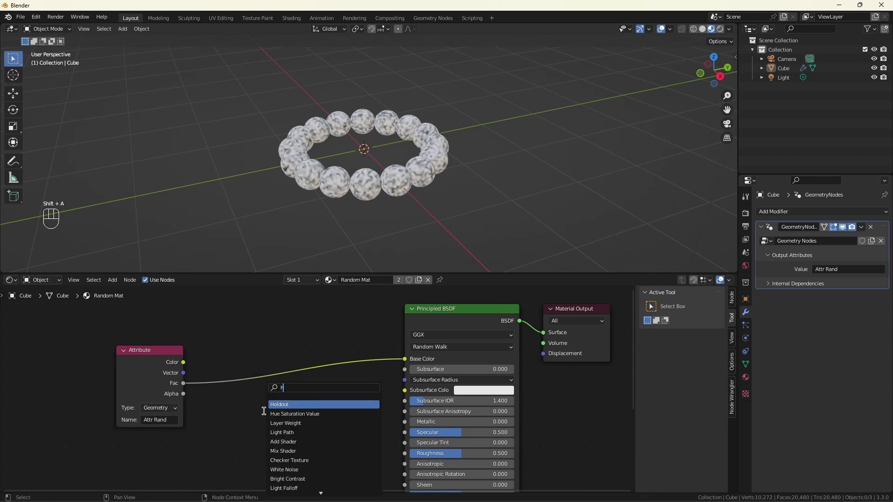
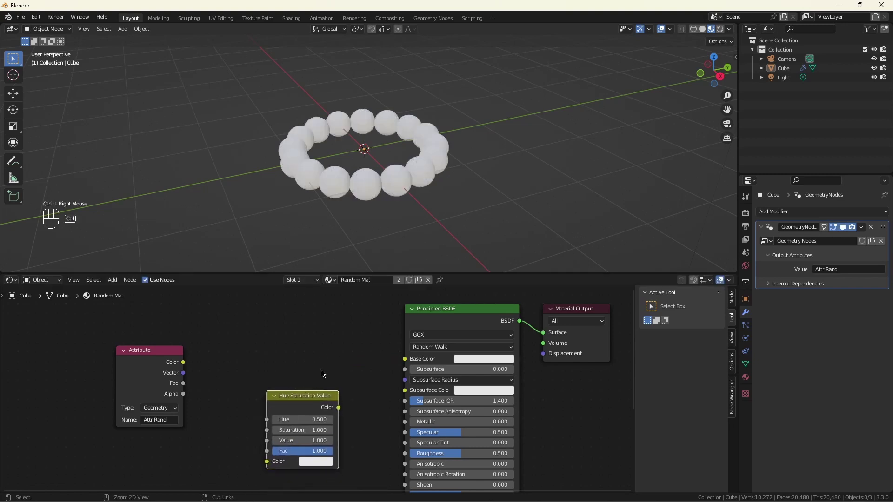
left_click_drag(188, 388, 279, 423)
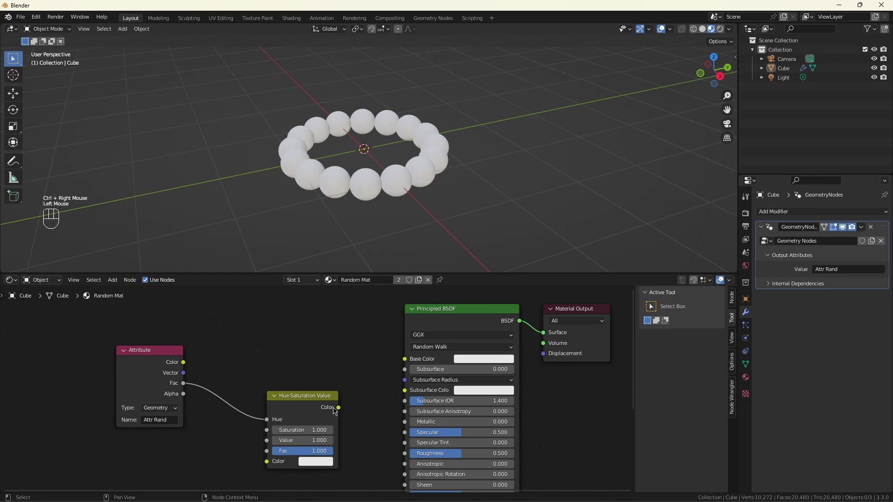
left_click_drag(340, 410, 393, 385)
left_click(325, 467)
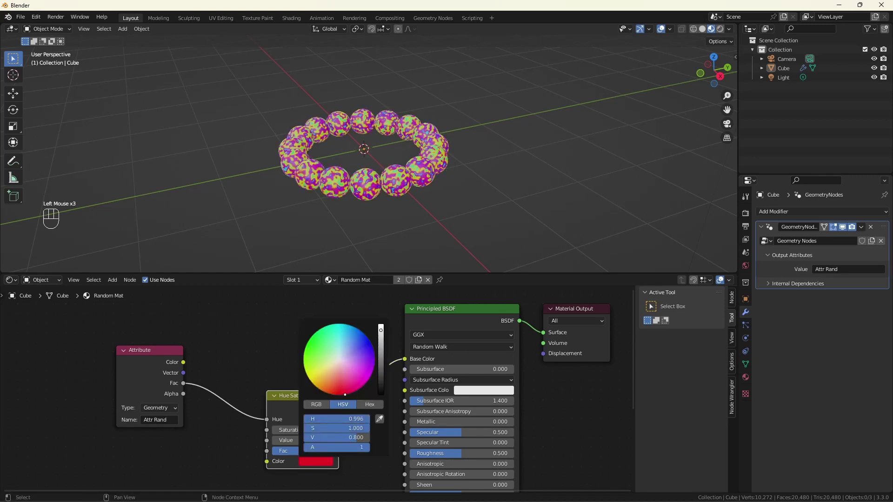
scroll("down", 3)
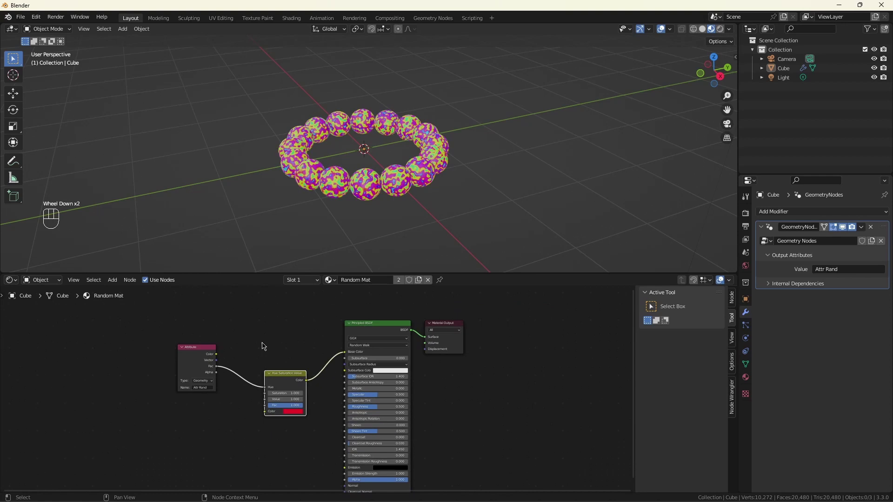
scroll("down", 3)
scroll("up", 3)
Switch the editor back to the Geometry Nodes tree and frame it in view.
left_click_drag(18, 281, 50, 363)
scroll("down", 3)
scroll("up", 3)
scroll("up", 3)
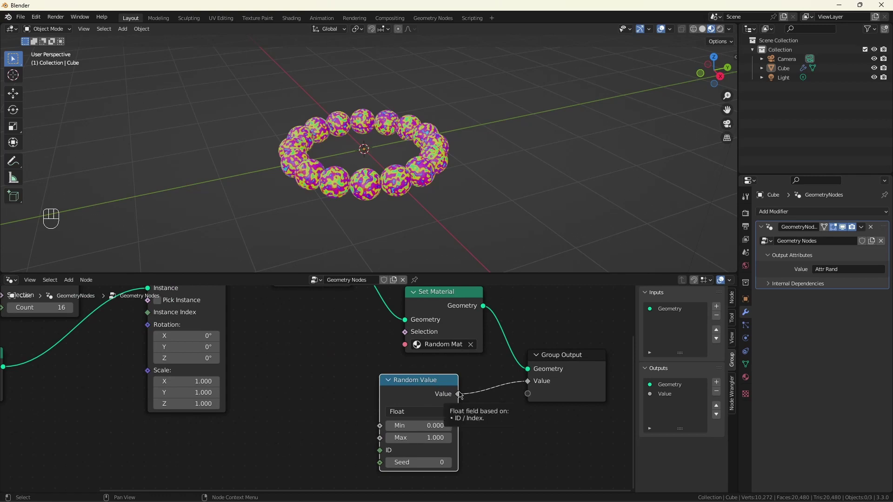
scroll("down", 3)
left_click_drag(457, 387, 377, 388)
Add a Mesh Island node and feed its Island Count into the Group Output Value.
left_click(419, 430)
key("shift+a")
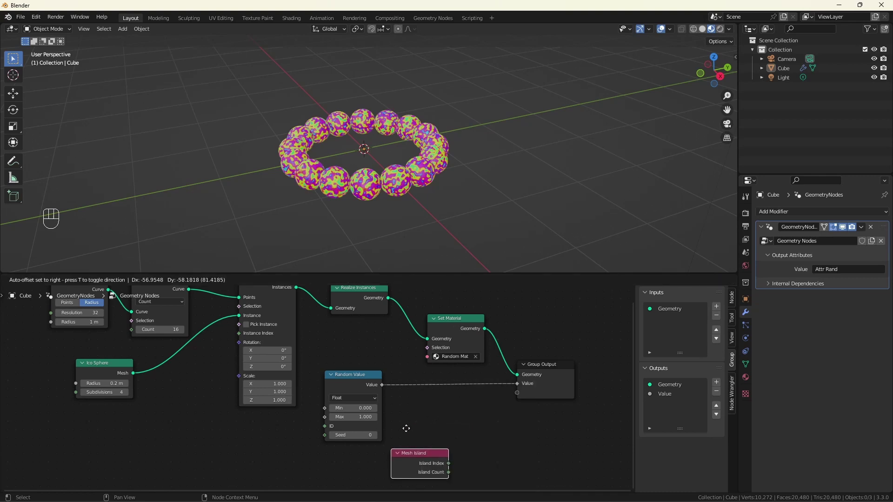
scroll("down", 3)
scroll("up", 3)
left_click_drag(374, 408, 363, 404)
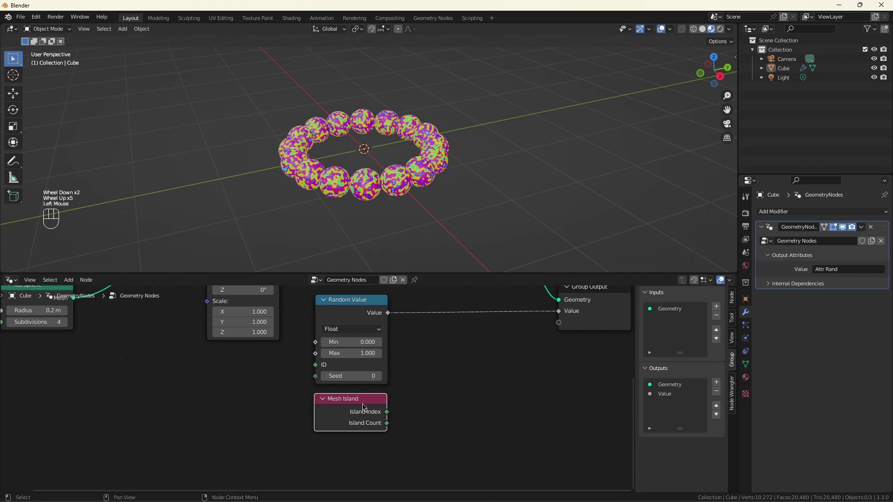
scroll("up", 3)
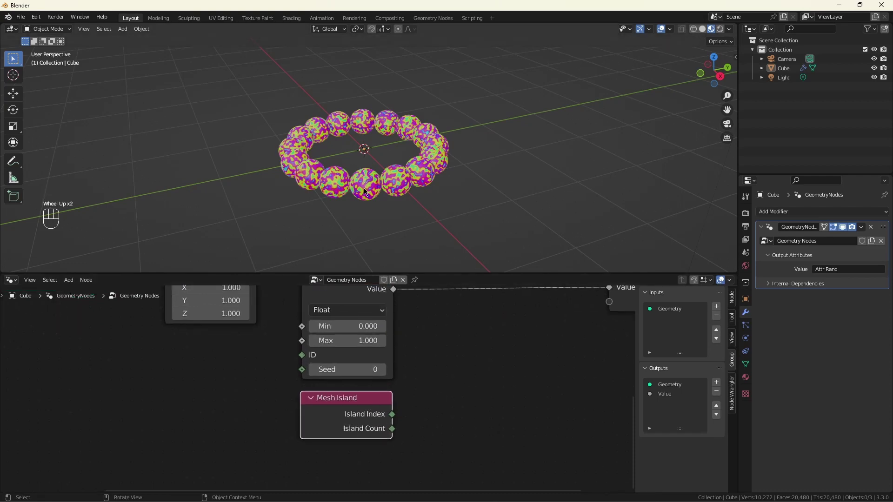
scroll("down", 3)
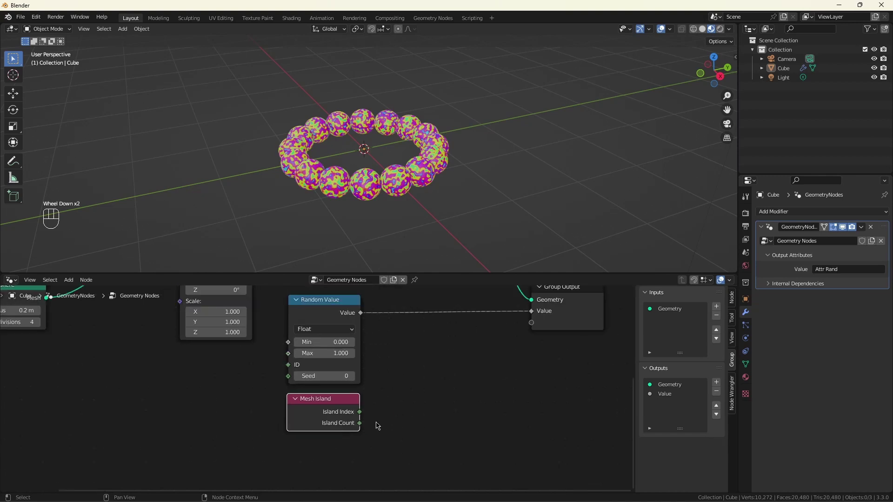
left_click_drag(362, 425, 535, 315)
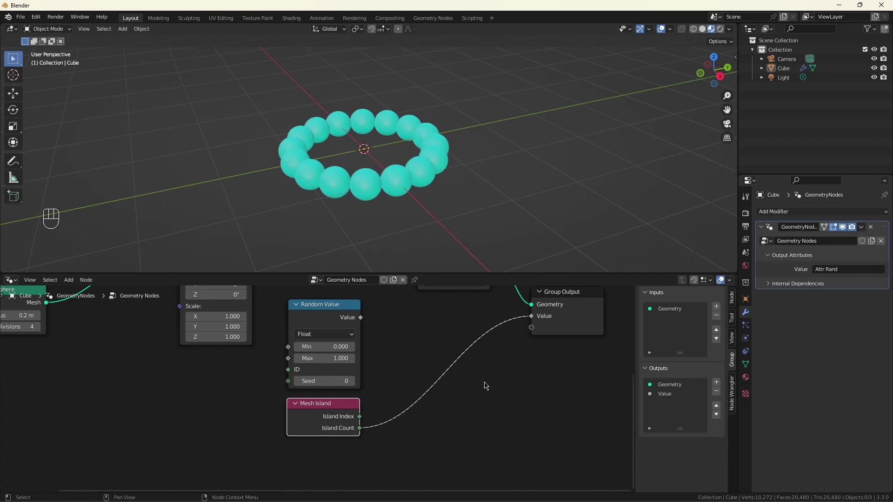
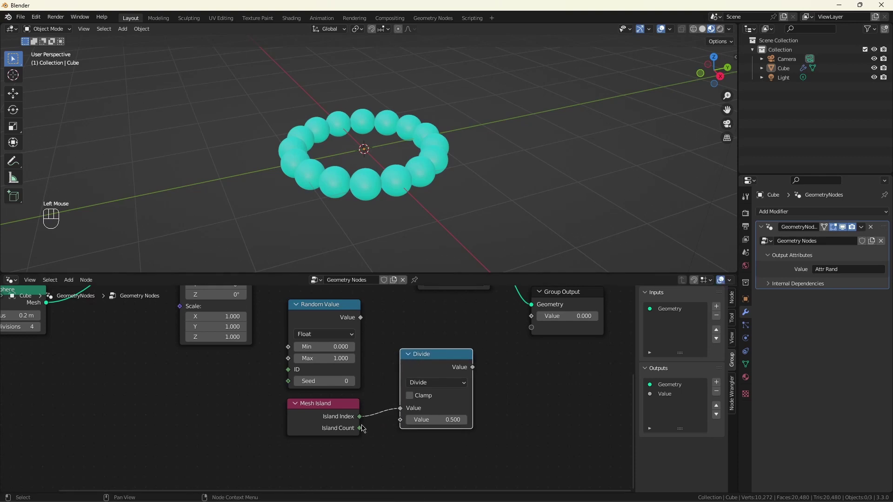
Divide Island Index by Island Count into the output to preview a rainbow, then delete the Divide node.
left_click(364, 430)
left_click_drag(478, 370, 532, 328)
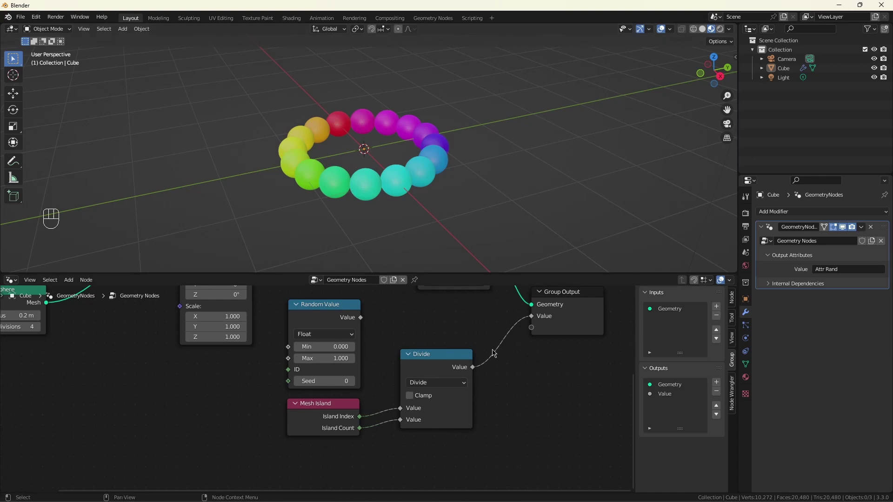
left_click(455, 355)
key("x")
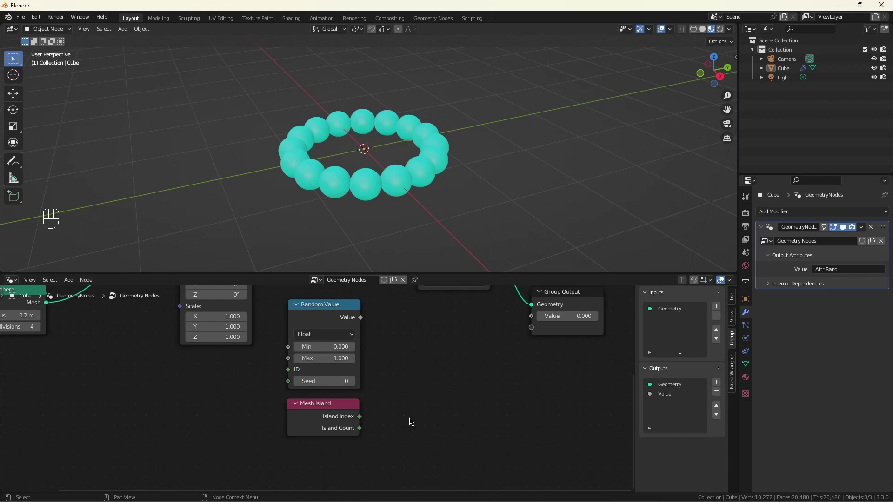
scroll("down", 3)
Add an Accumulate Field node fed by the Random Value output.
left_click_drag(389, 473, 172, 402)
scroll("down", 3)
scroll("up", 3)
left_click(294, 404)
left_click(224, 377)
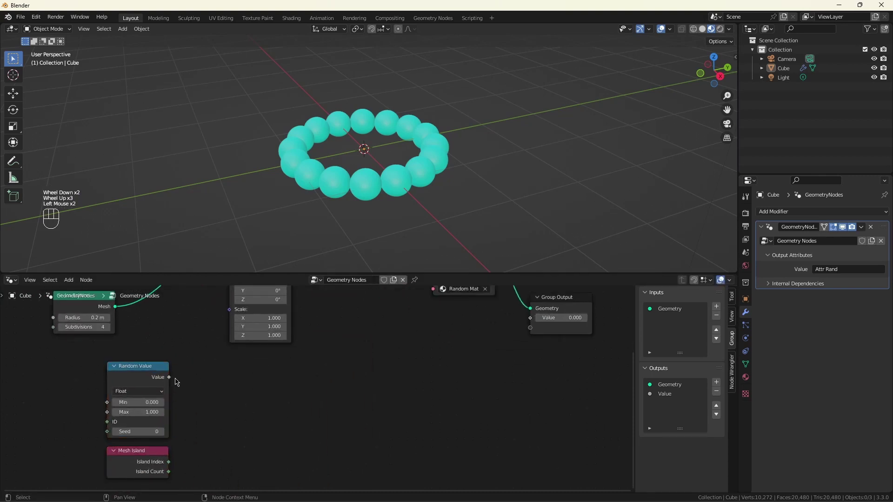
left_click_drag(171, 381, 272, 400)
key("c")
left_click(266, 397)
Link Mesh Island's Island Index into the Accumulate Field Group Index.
scroll("up", 3)
scroll("down", 3)
scroll("up", 3)
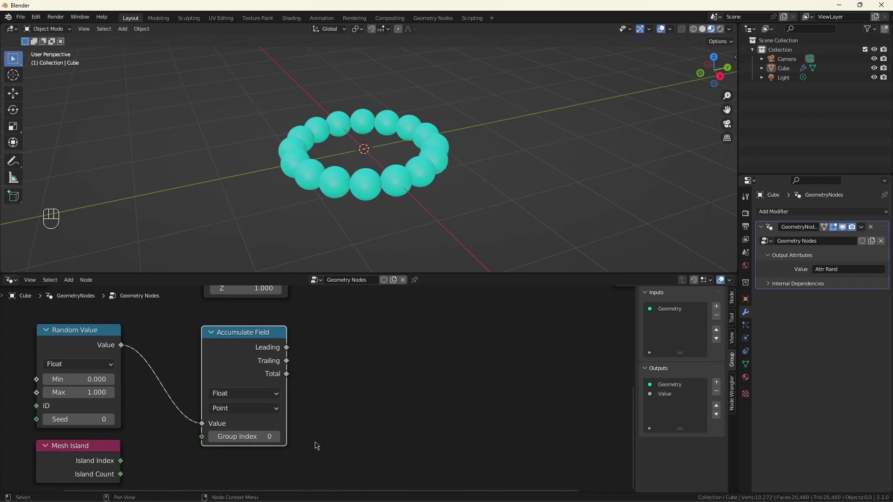
left_click_drag(126, 464, 229, 455)
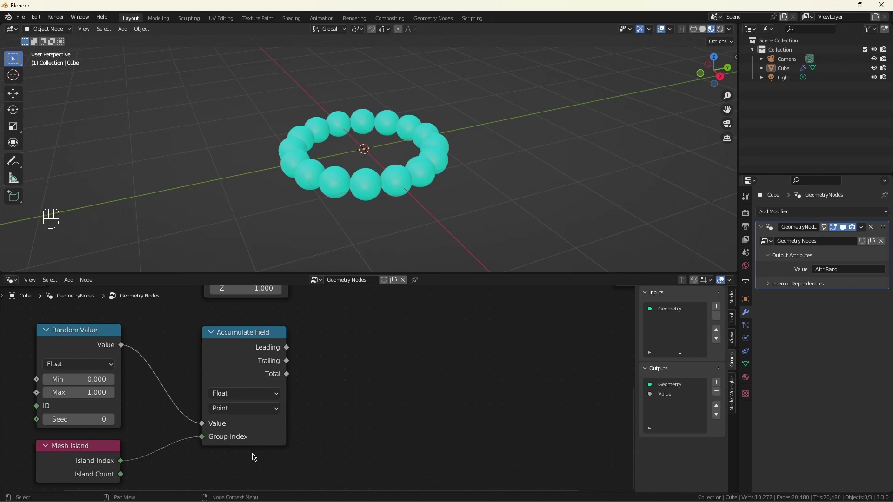
left_click(244, 341)
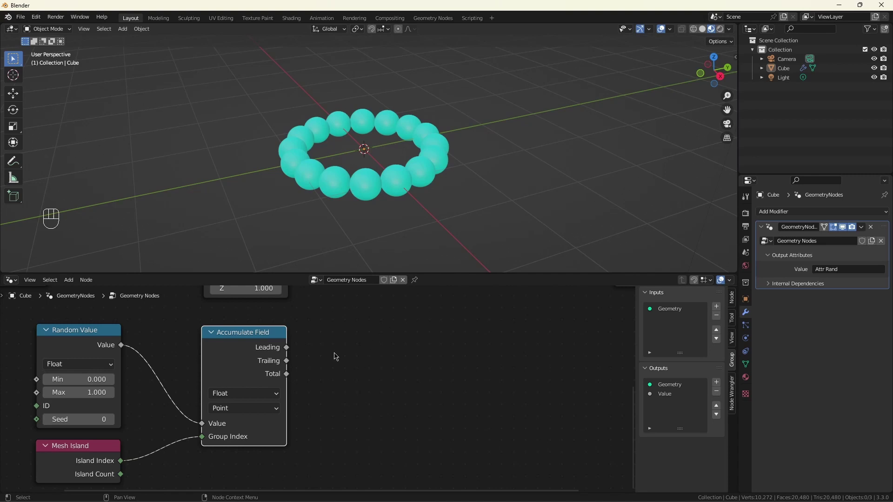
scroll("up", 3)
scroll("up", 3)
Route Trailing into a Compare Equal node whose Result drives a new Switch node.
left_click(286, 369)
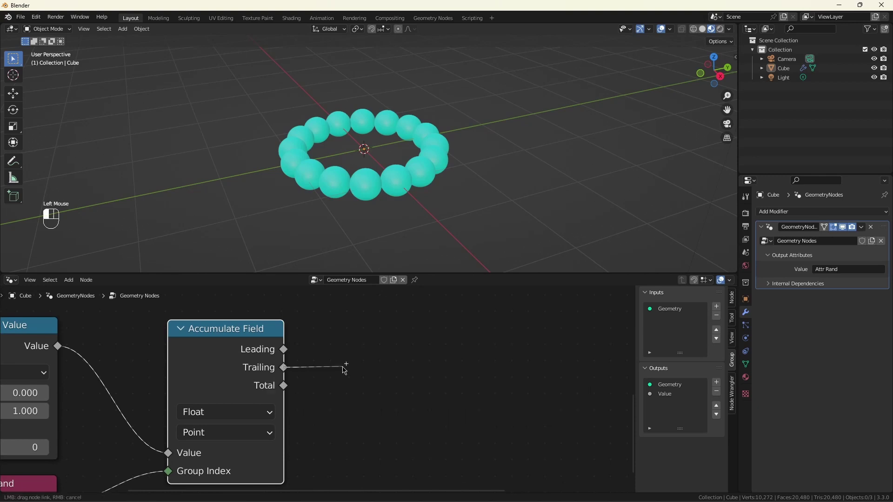
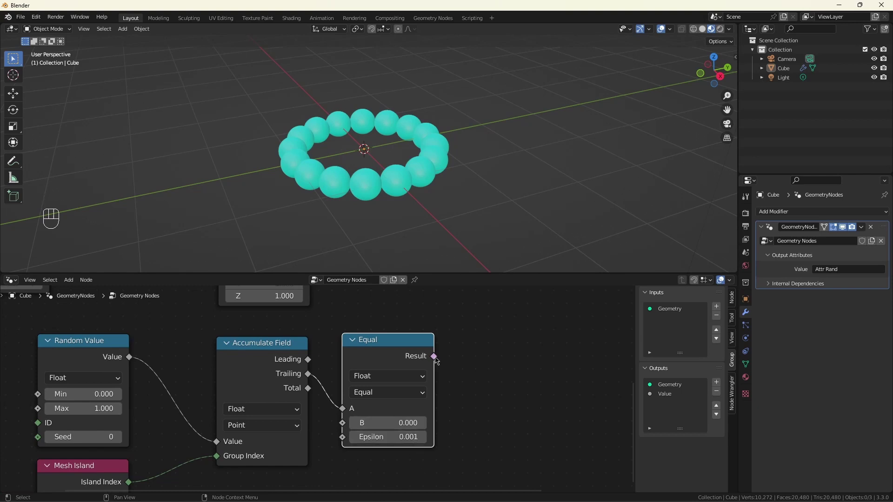
left_click(259, 345)
left_click_drag(438, 358, 495, 398)
left_click(498, 384)
left_click_drag(532, 376, 518, 361)
left_click_drag(435, 359, 469, 394)
scroll("down", 3)
scroll("up", 3)
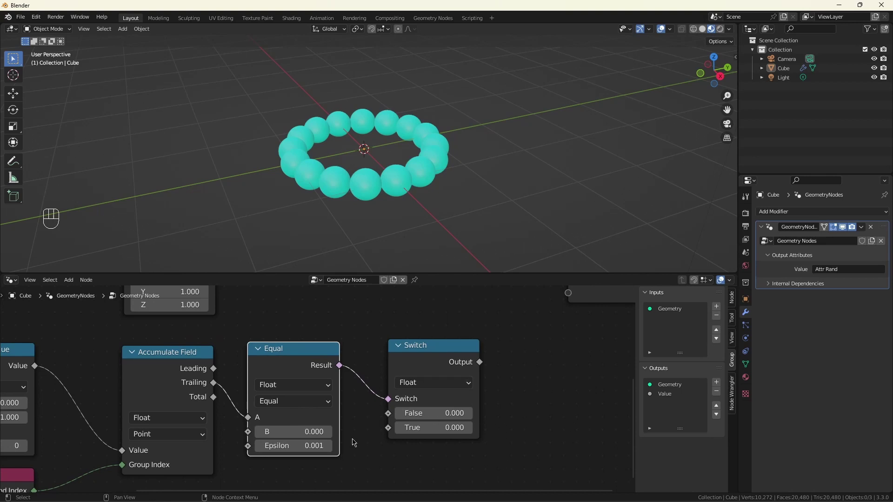
Feed the Leading total into the Switch's True input.
left_click_drag(215, 370, 394, 438)
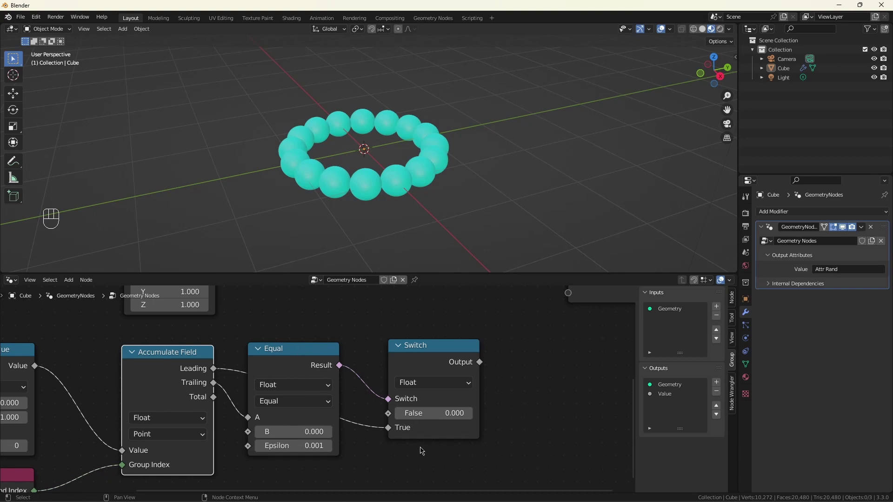
scroll("down", 3)
scroll("down", 3)
scroll("up", 3)
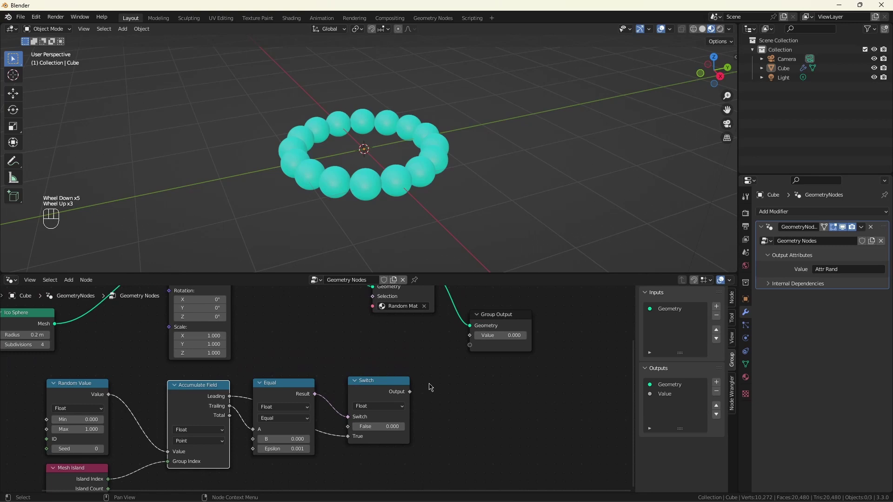
Duplicate the Accumulate Field node, feeding it the Switch output grouped by Island Index.
left_click(208, 385)
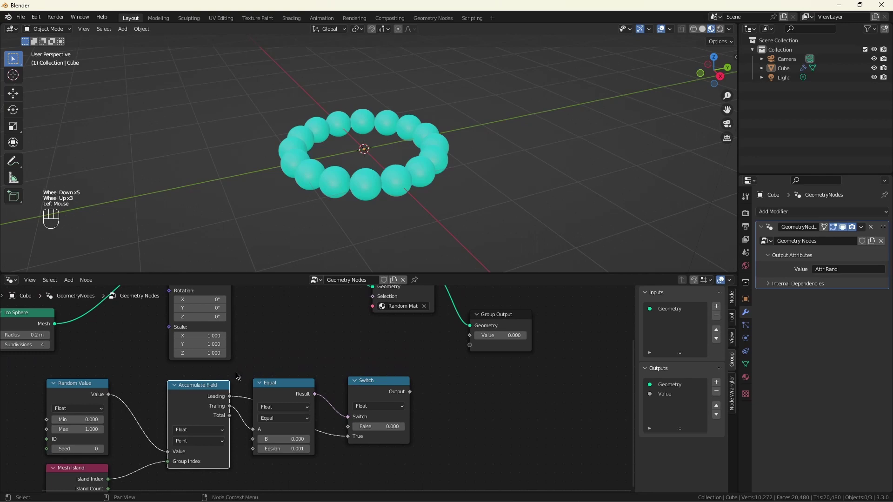
left_click(212, 390)
key("shift+d")
left_click(470, 380)
left_click_drag(413, 392, 433, 442)
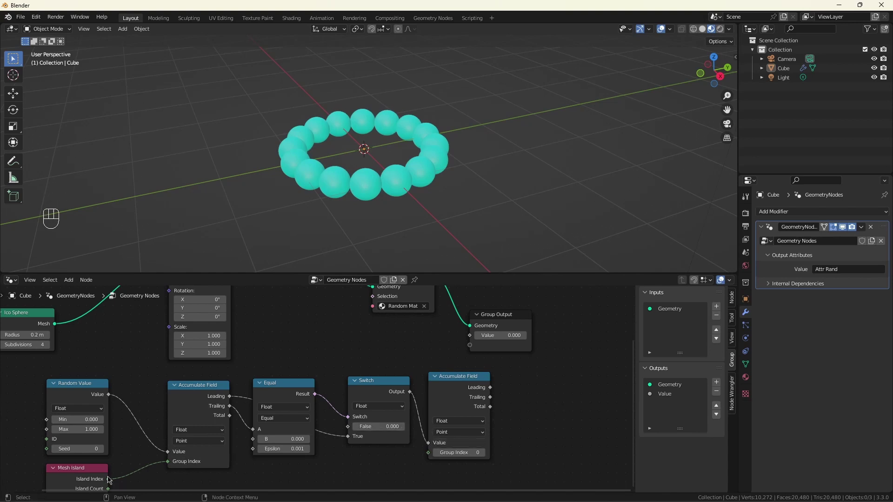
left_click(110, 479)
left_click_drag(118, 483, 391, 468)
Route the new Accumulate Field's Leading total into the Group Output value for per-sphere colours.
scroll("down", 3)
left_click(479, 352)
scroll("up", 3)
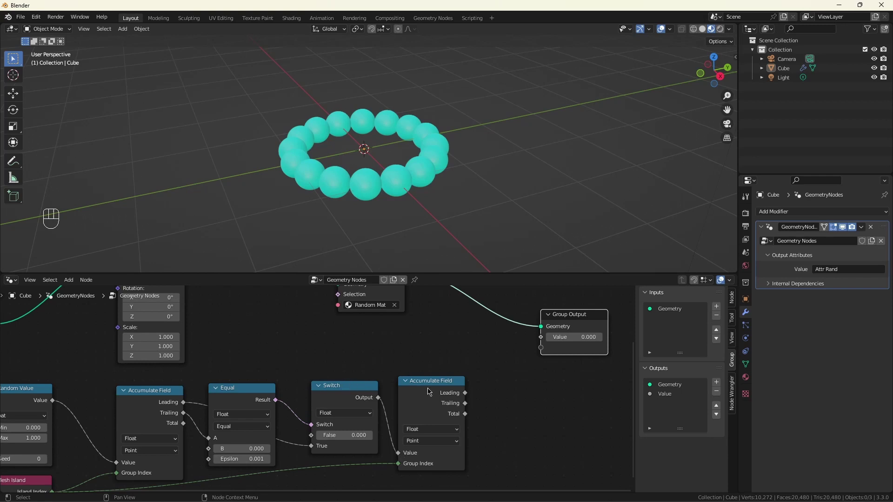
left_click(432, 386)
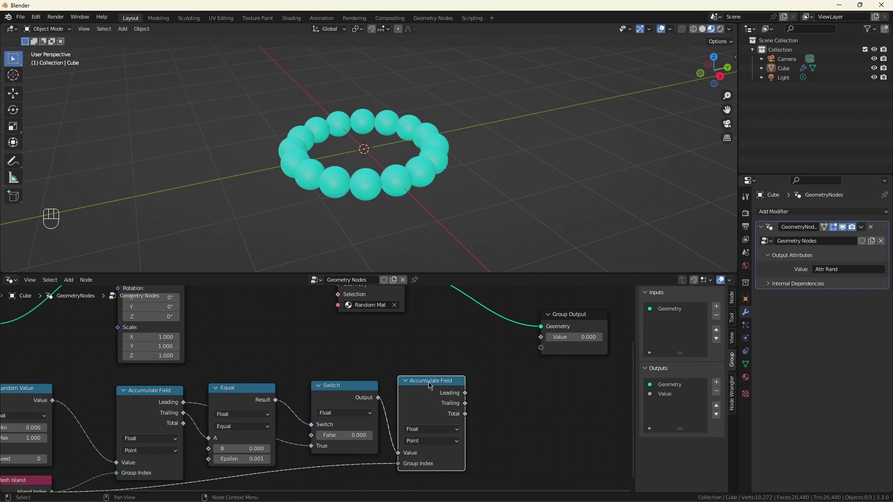
left_click_drag(469, 397, 543, 343)
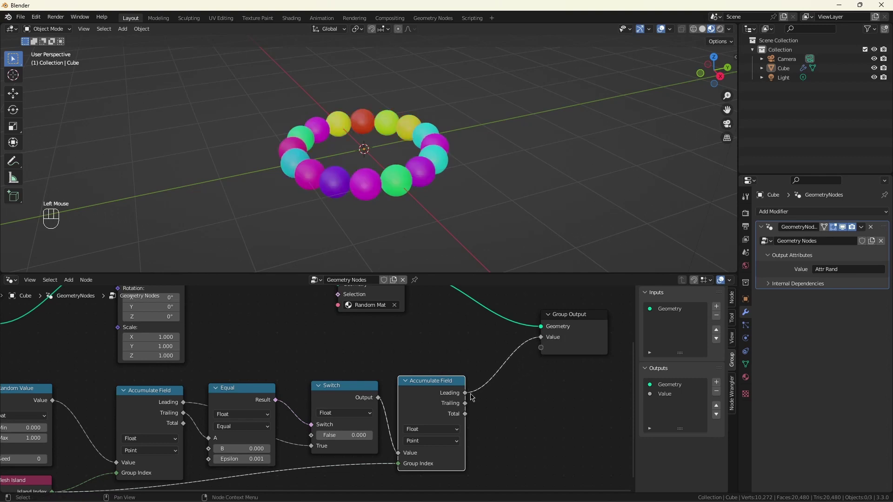
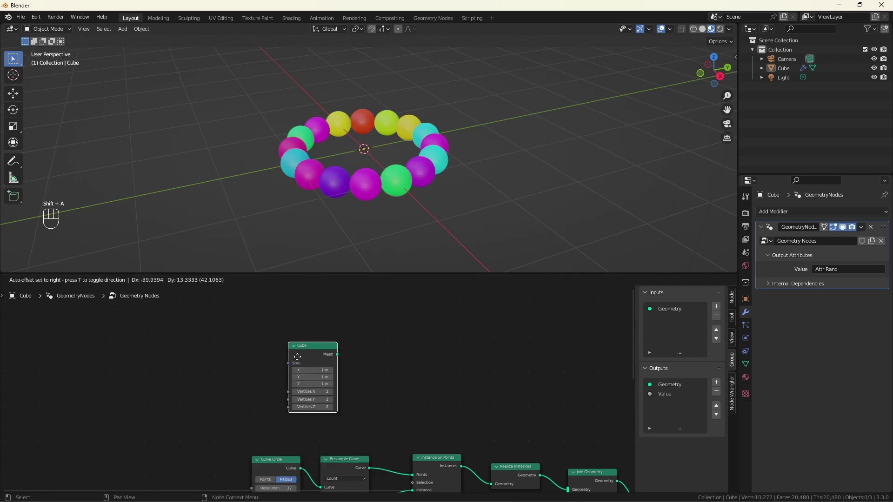
Add a Cube feeding Duplicate Elements with Amount set to 5.
left_click_drag(310, 356, 369, 345)
left_click(367, 341)
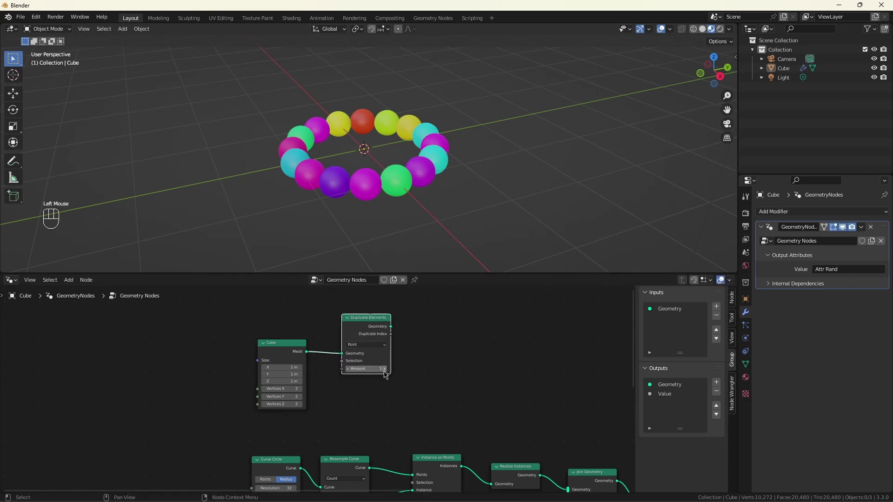
left_click(389, 374)
double_click(389, 374)
left_click(356, 403)
left_click(395, 331)
left_click_drag(416, 341, 528, 360)
left_click(547, 359)
Add Set Position offset by Duplicate Index × 0.5 through Combine XYZ into Z.
scroll("up", 3)
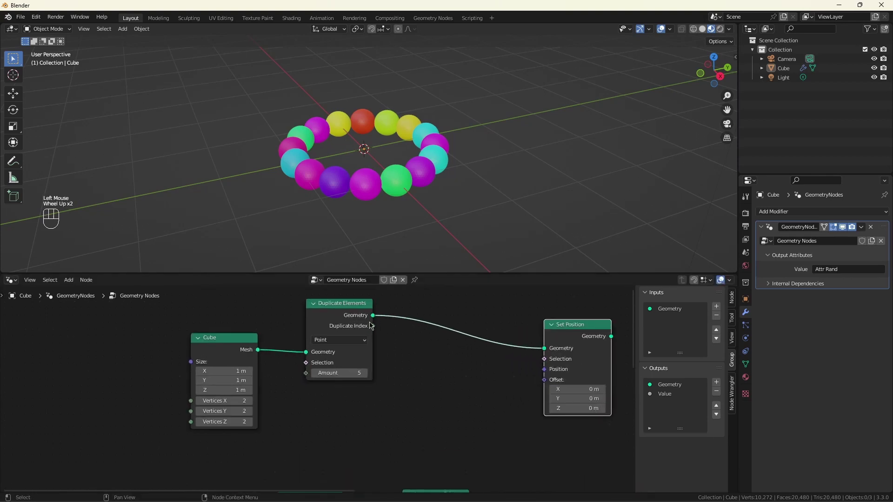
left_click_drag(376, 330, 422, 375)
left_click(414, 374)
left_click(459, 363)
left_click_drag(480, 386, 527, 419)
left_click(519, 420)
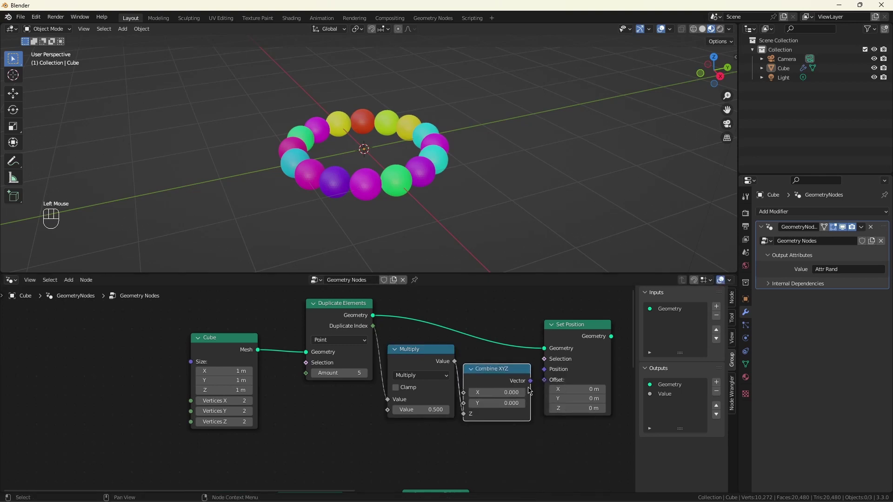
left_click_drag(532, 385, 505, 379)
Add a Join Geometry node and frame the whole node tree in view.
scroll("down", 3)
scroll("down", 3)
left_click(556, 371)
scroll("up", 3)
key("shift+a")
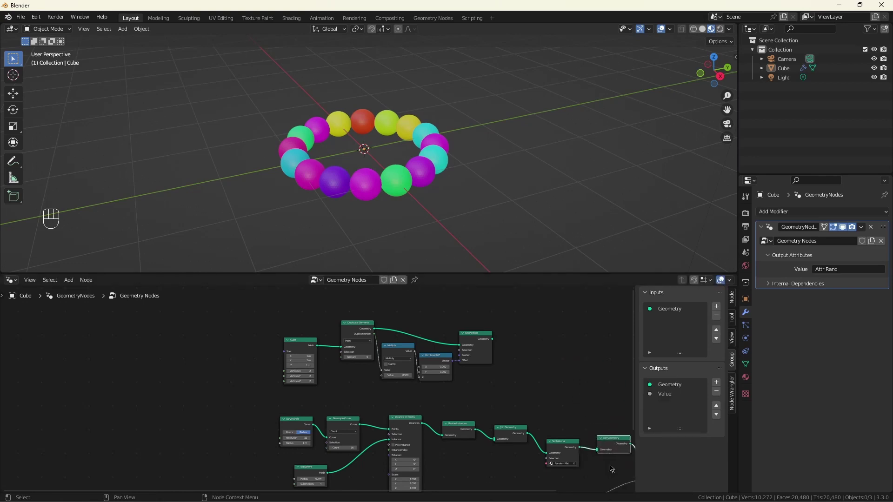
Link the cube branch's Set Position into Join Geometry so the cubes join the scene.
left_click(493, 345)
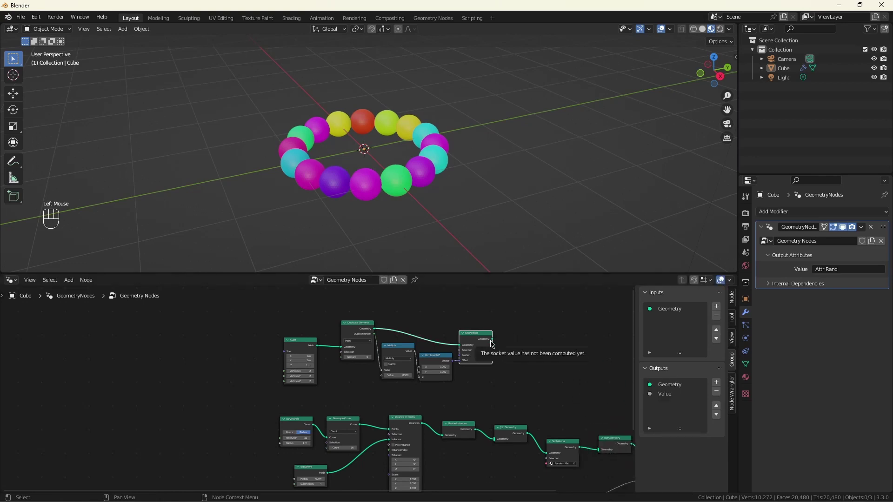
left_click_drag(494, 342, 602, 449)
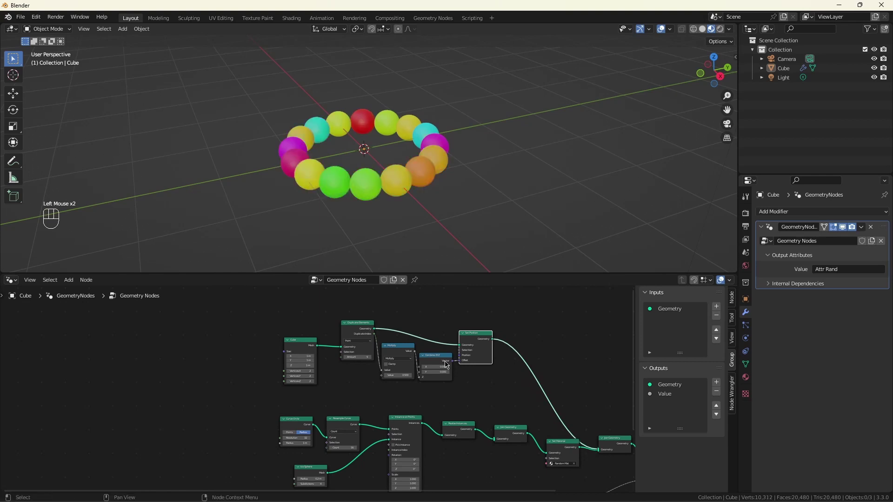
scroll("up", 3)
left_click_drag(355, 362, 348, 395)
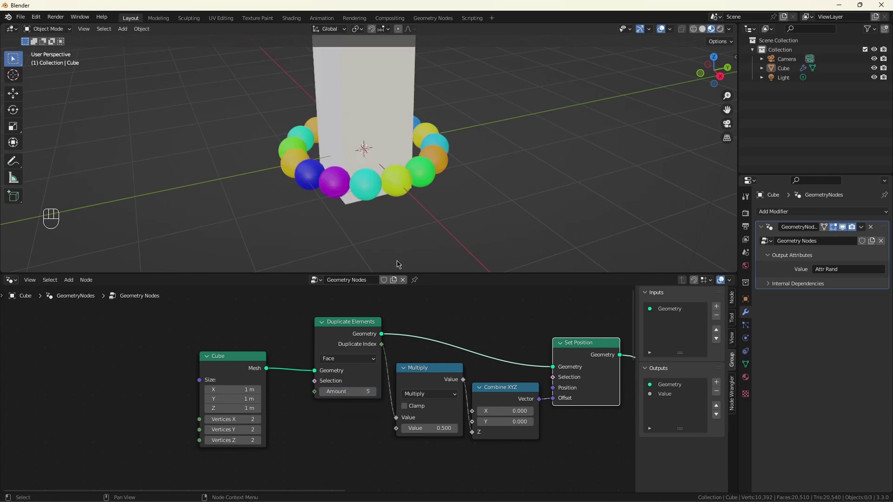
scroll("down", 3)
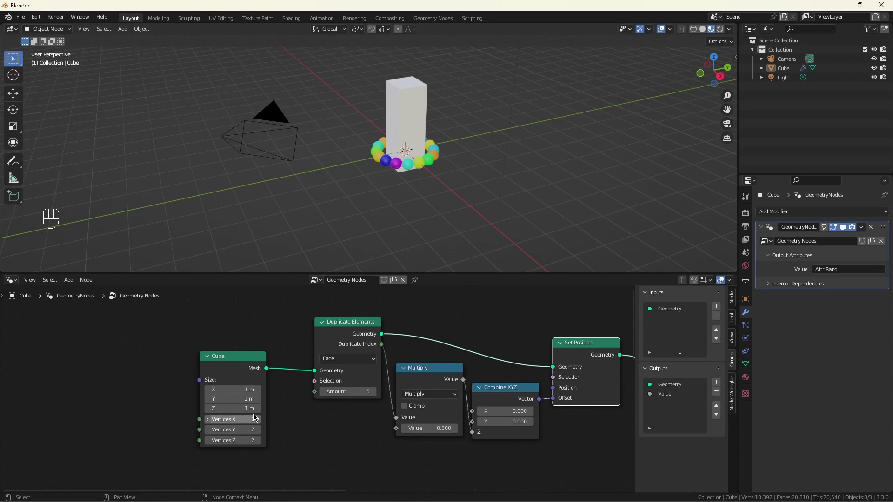
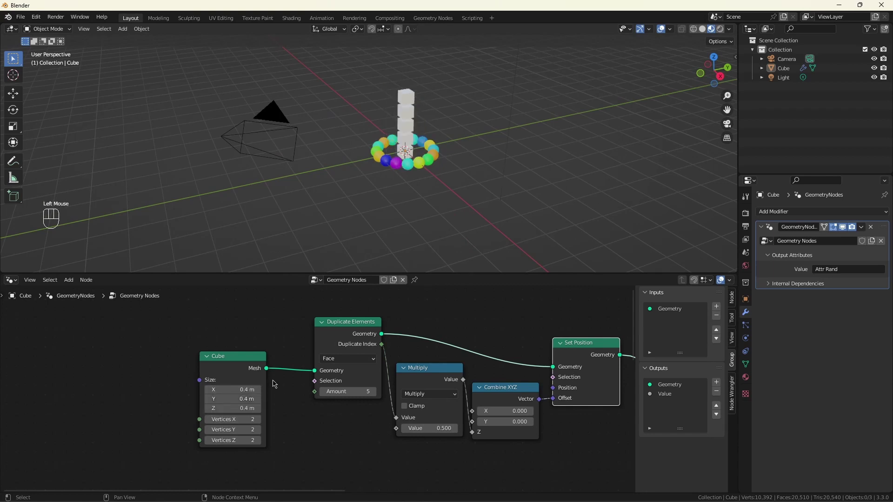
Set the Cube node size to 0.4 m on all three axes, making a stack of small cubes.
scroll("down", 3)
scroll("down", 3)
left_click(510, 425)
left_click_drag(514, 426, 507, 429)
left_click(477, 425)
key("shift+d")
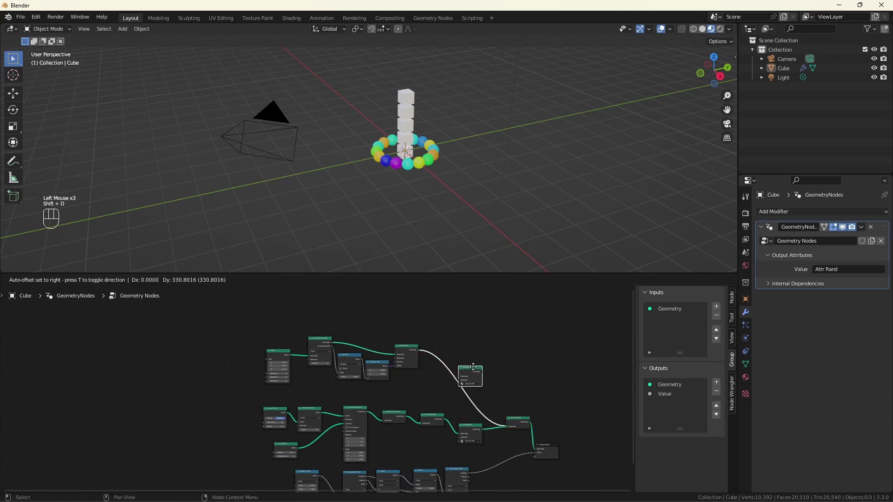
Insert a copied Random Mat Set Material node after Set Position in the cube branch.
left_click(471, 371)
scroll("up", 3)
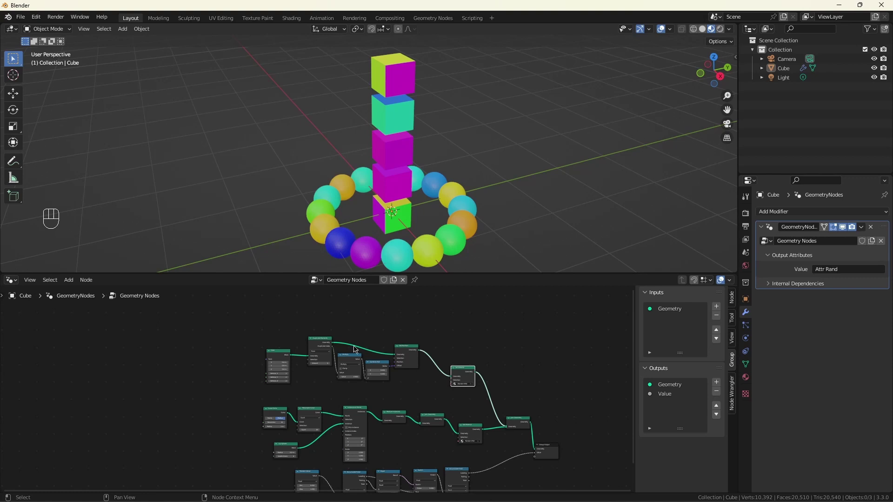
scroll("up", 3)
scroll("up", 3)
left_click_drag(176, 366, 85, 373)
left_click(152, 399)
key("shift+a")
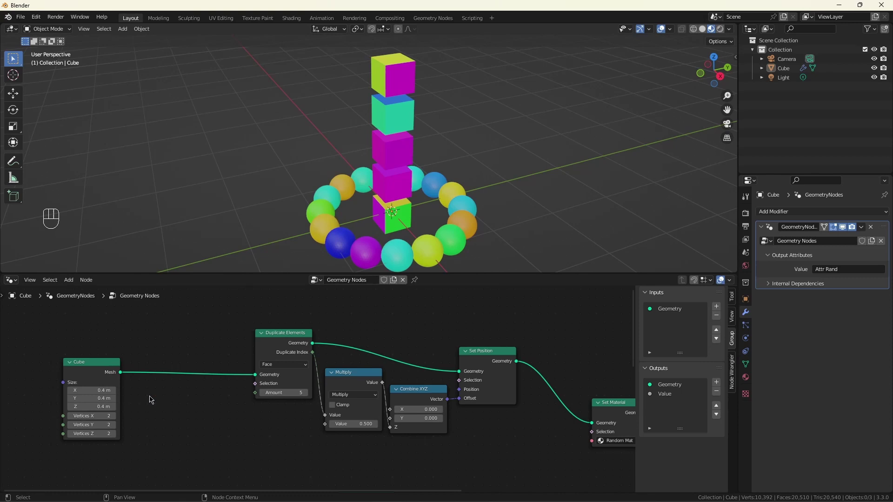
Insert Geometry to Instance after the Cube and switch Duplicate Elements to Instance domain.
key("shift+a")
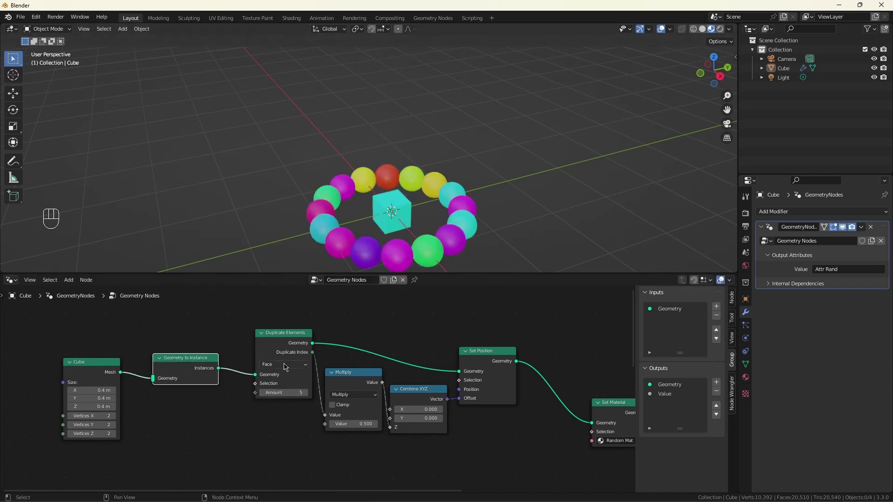
left_click_drag(289, 368, 292, 413)
scroll("down", 3)
scroll("up", 3)
left_click(494, 397)
key("shift+a")
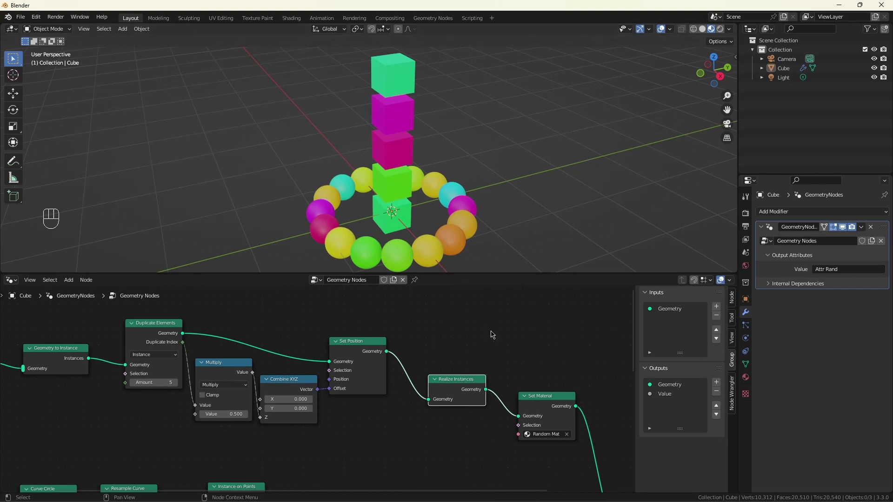
scroll("down", 3)
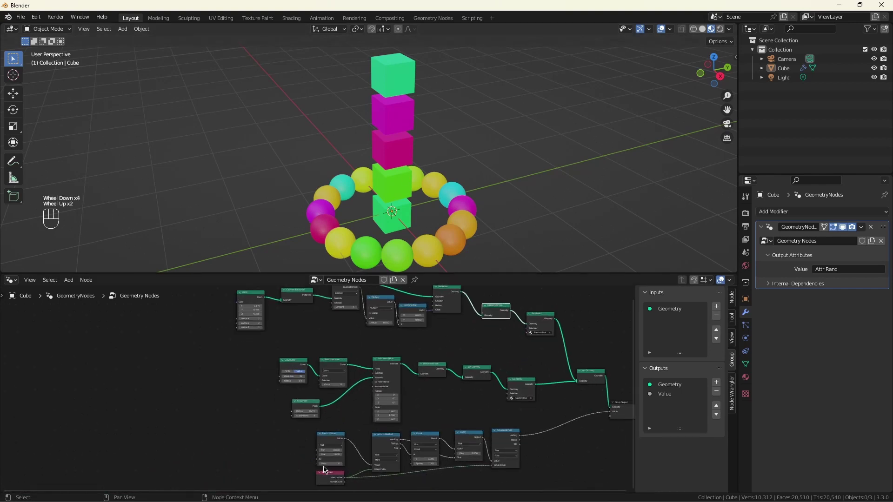
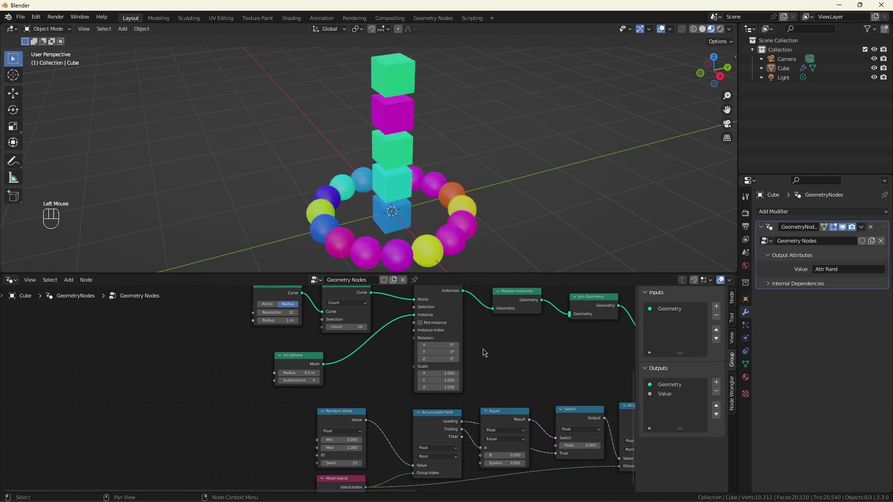
Set the Random Value seed to 15 and search the add menu for a Group Input node.
scroll("down", 3)
scroll("down", 3)
scroll("down", 3)
scroll("up", 3)
left_click(243, 410)
scroll("up", 3)
key("shift+a")
key("shift+a")
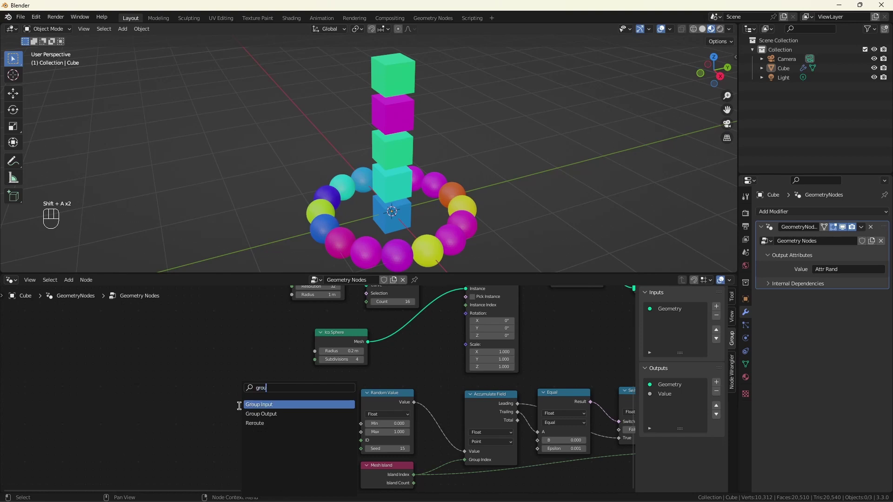